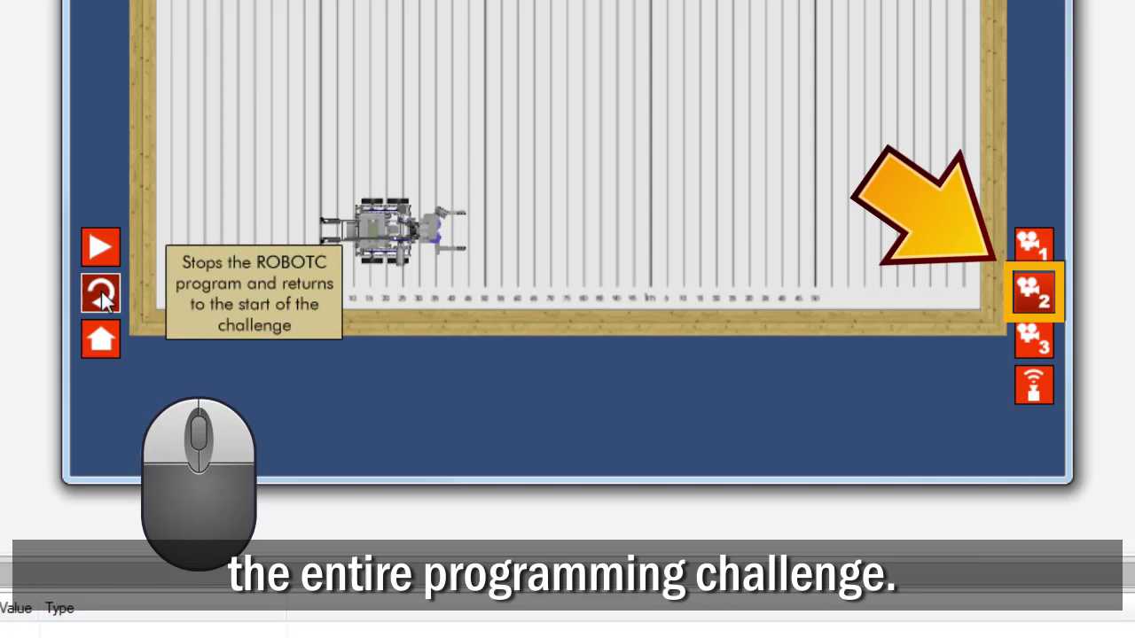
Switch to Camera 3 free movement and swing the view to an angled perspective of the robot.
{"action": "left_click", "coordinate": [1100, 346]}
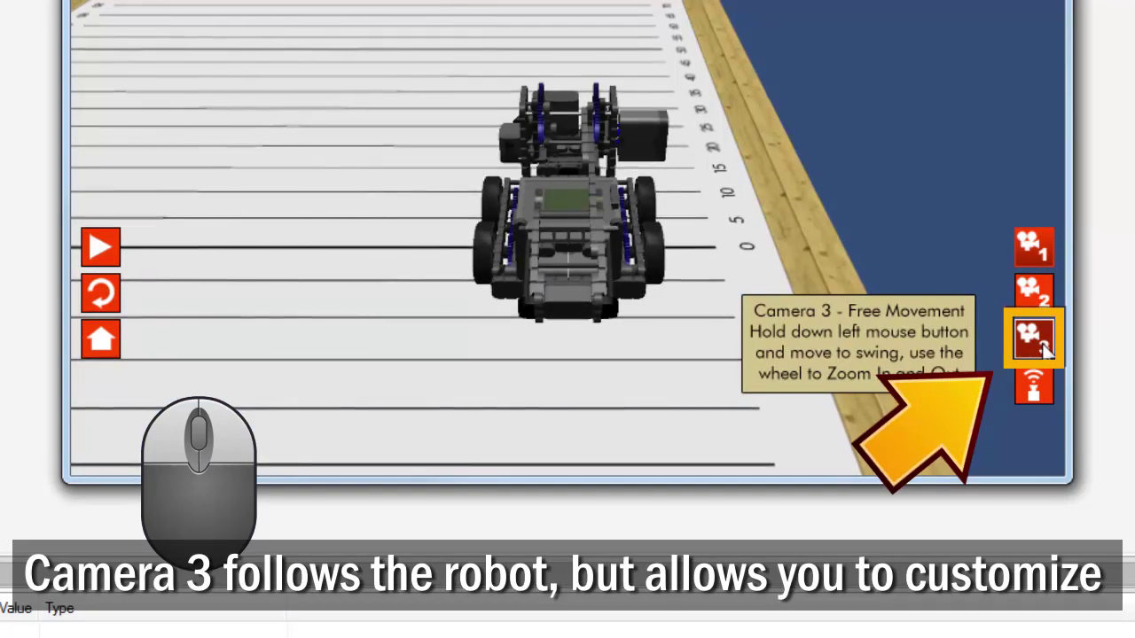
{"action": "left_click", "coordinate": [110, 267]}
{"action": "left_click_drag", "start_coordinate": [814, 328], "coordinate": [575, 327]}
{"action": "left_click_drag", "start_coordinate": [629, 372], "coordinate": [116, 64]}
{"action": "left_click", "coordinate": [1032, 252]}
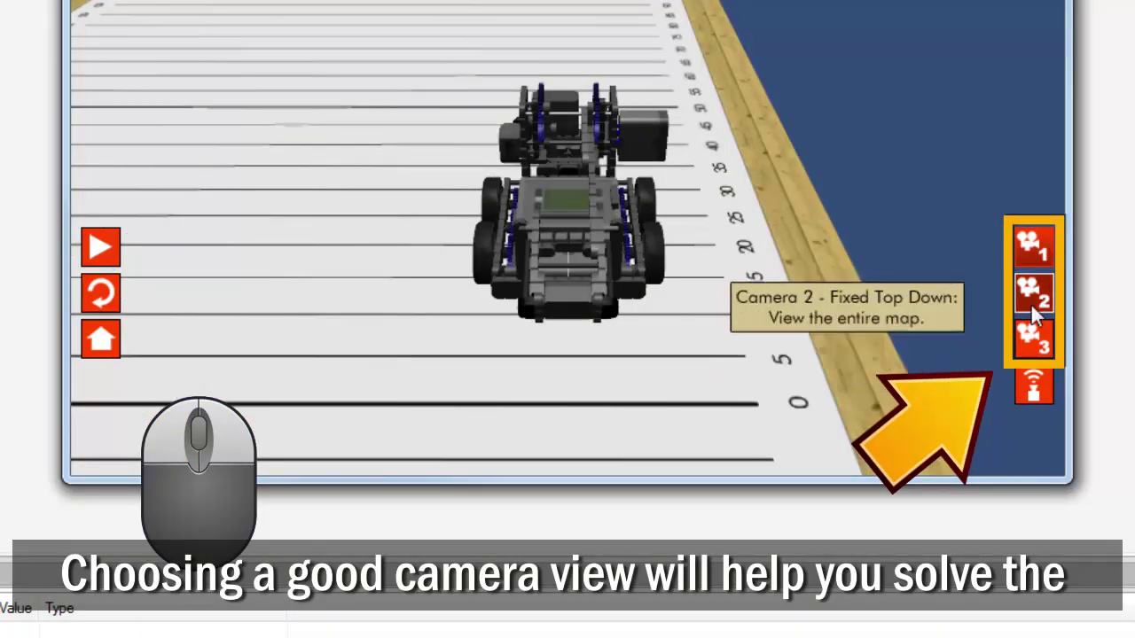